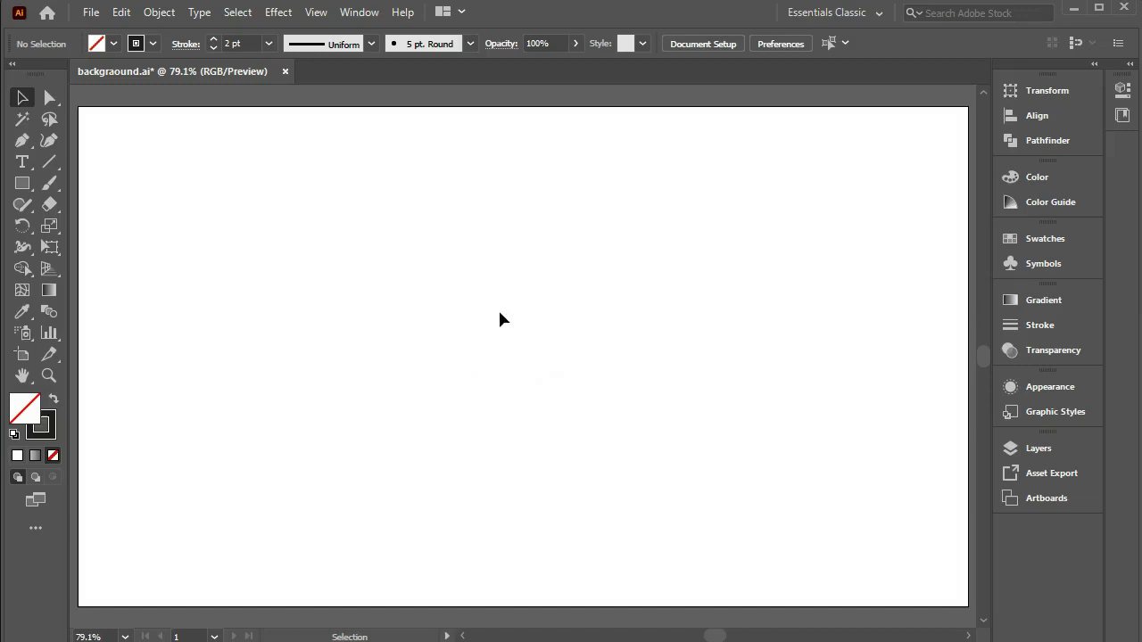
Create a 500 px circle with the Ellipse tool's exact-size dialog
right_click(28, 187)
left_click(149, 231)
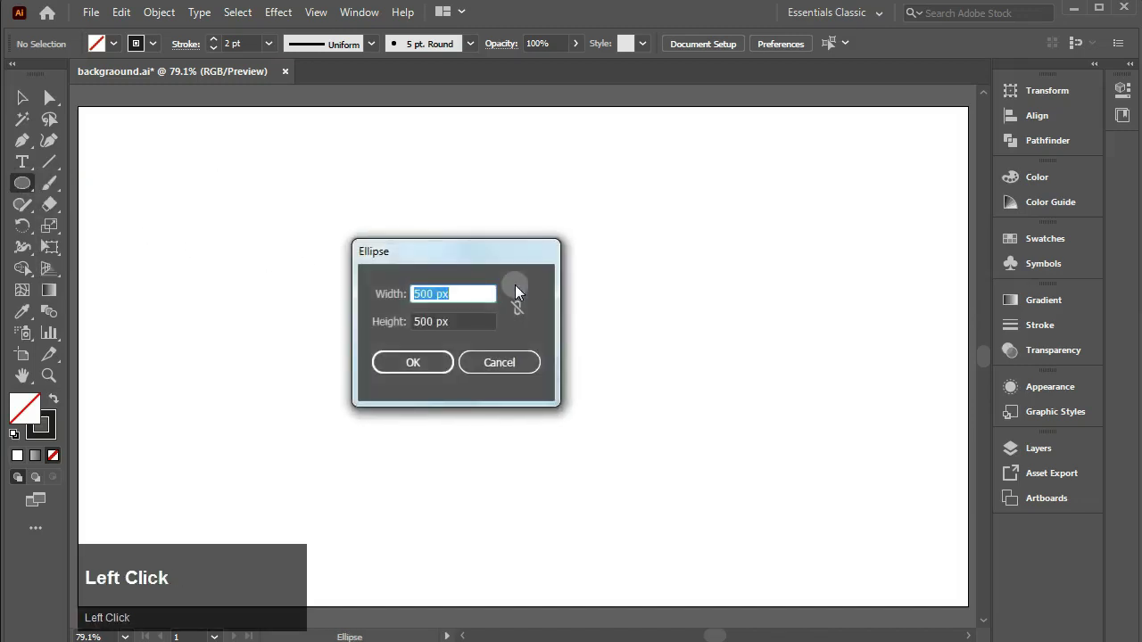
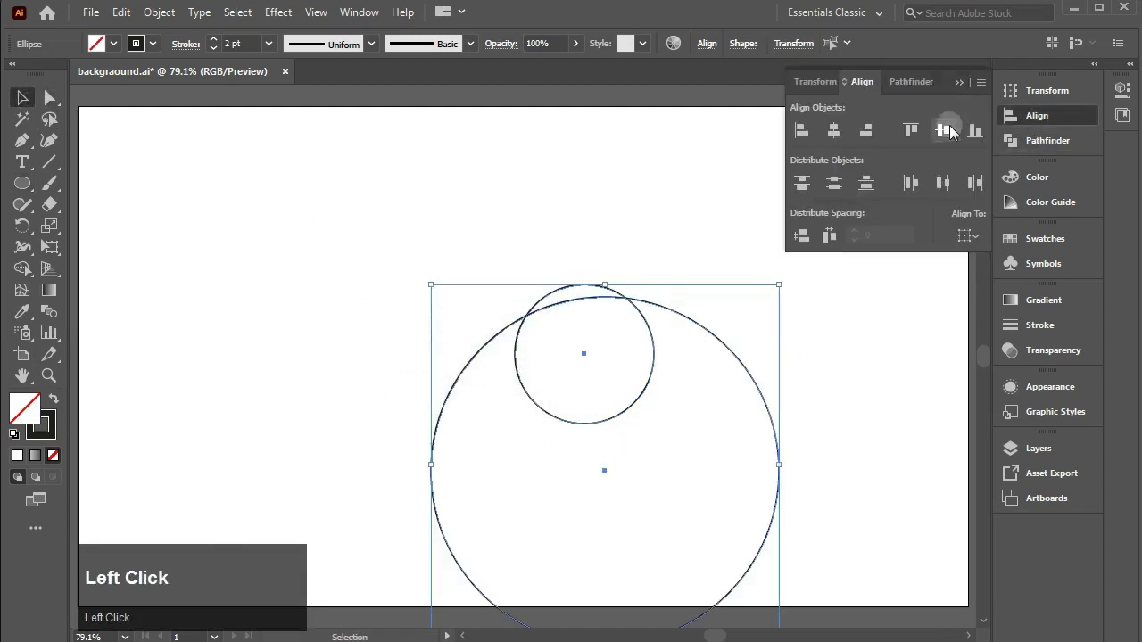
Centre the small circle on the big one and blend them with 4 specified steps
left_click_drag(833, 134, 171, 17)
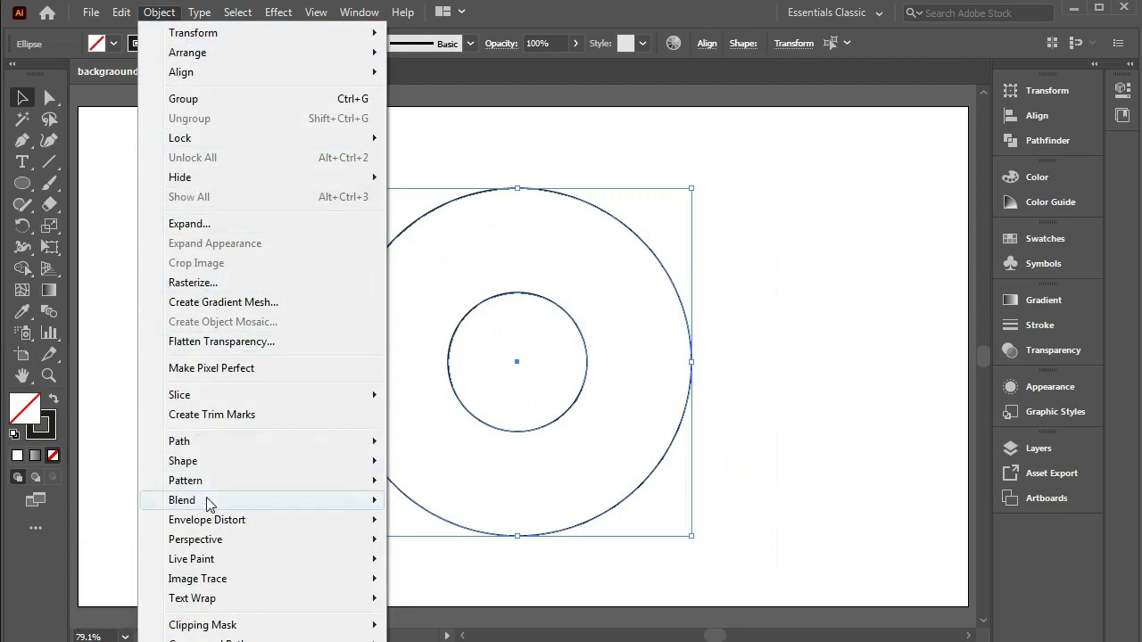
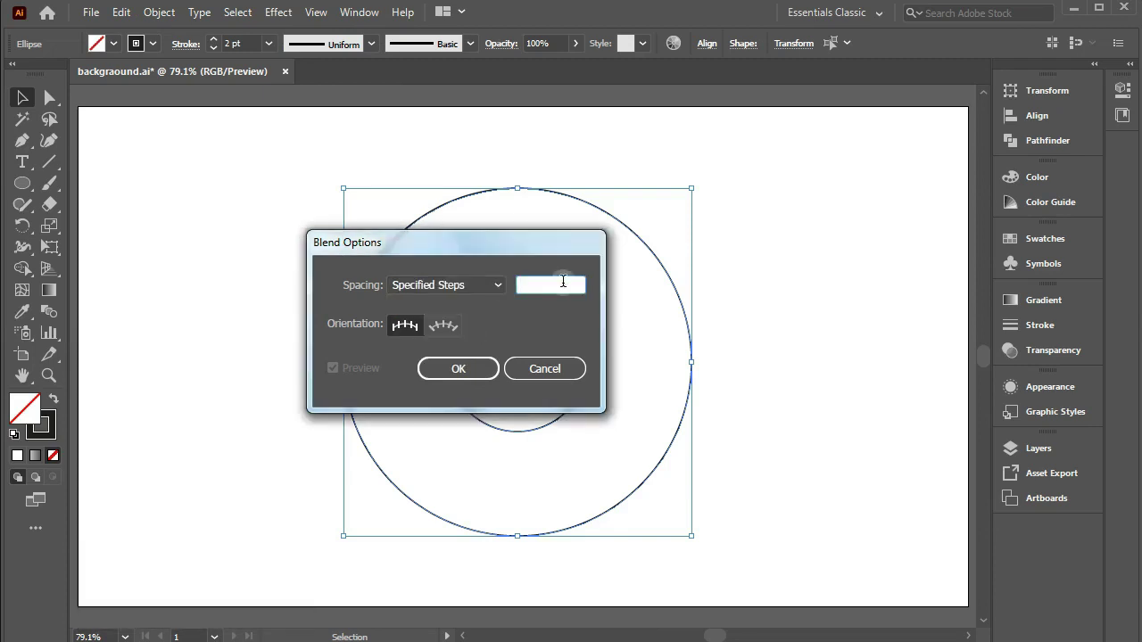
key("4")
left_click(488, 368)
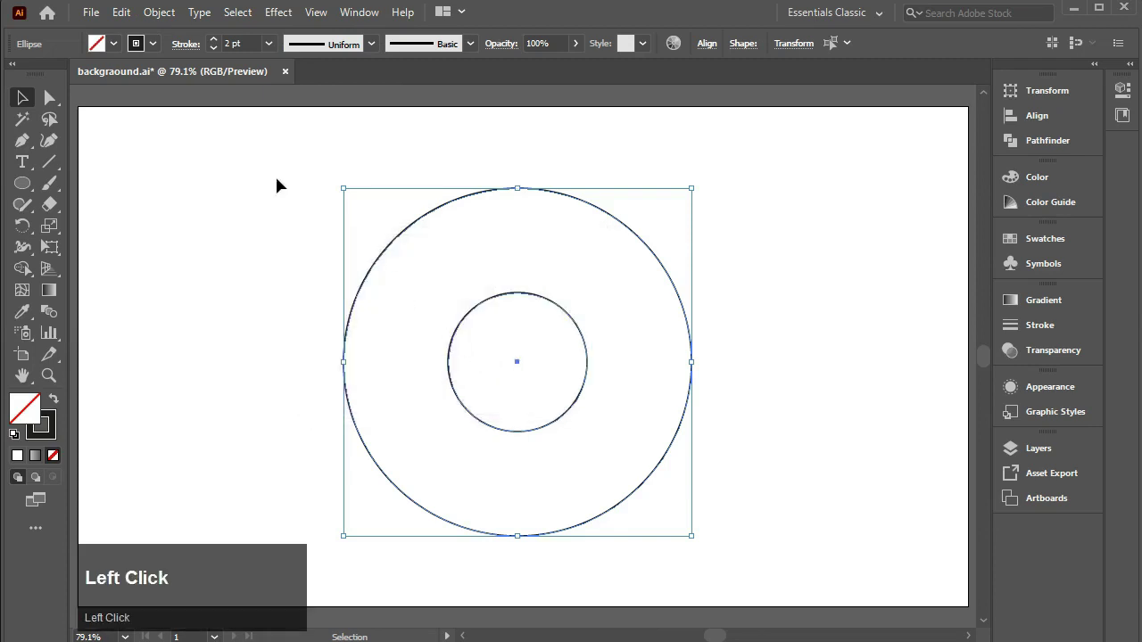
left_click(169, 24)
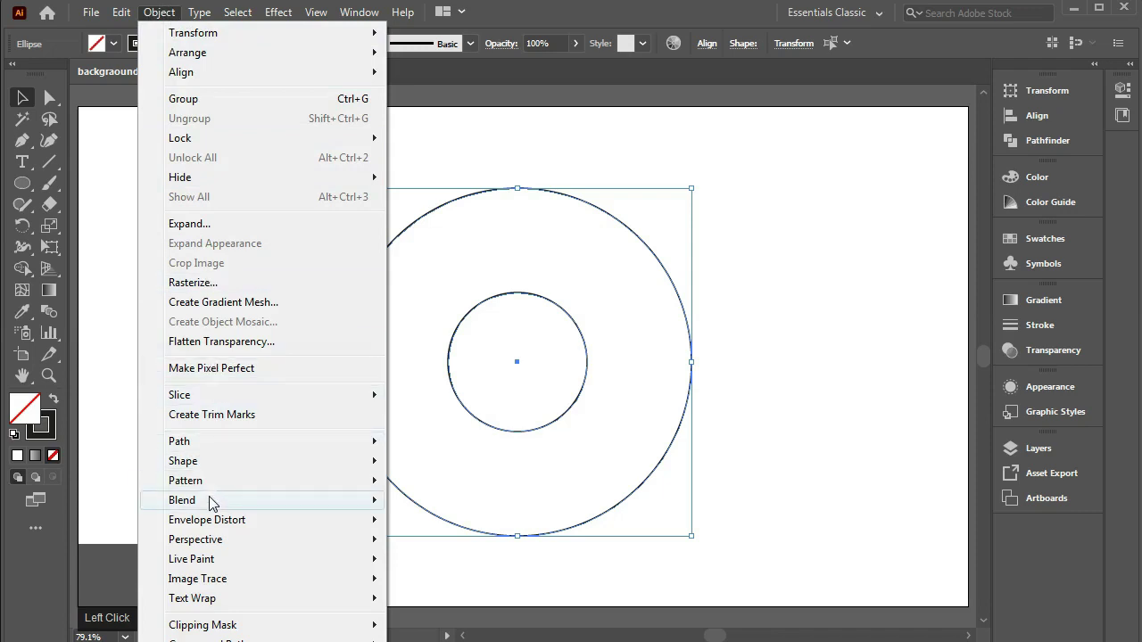
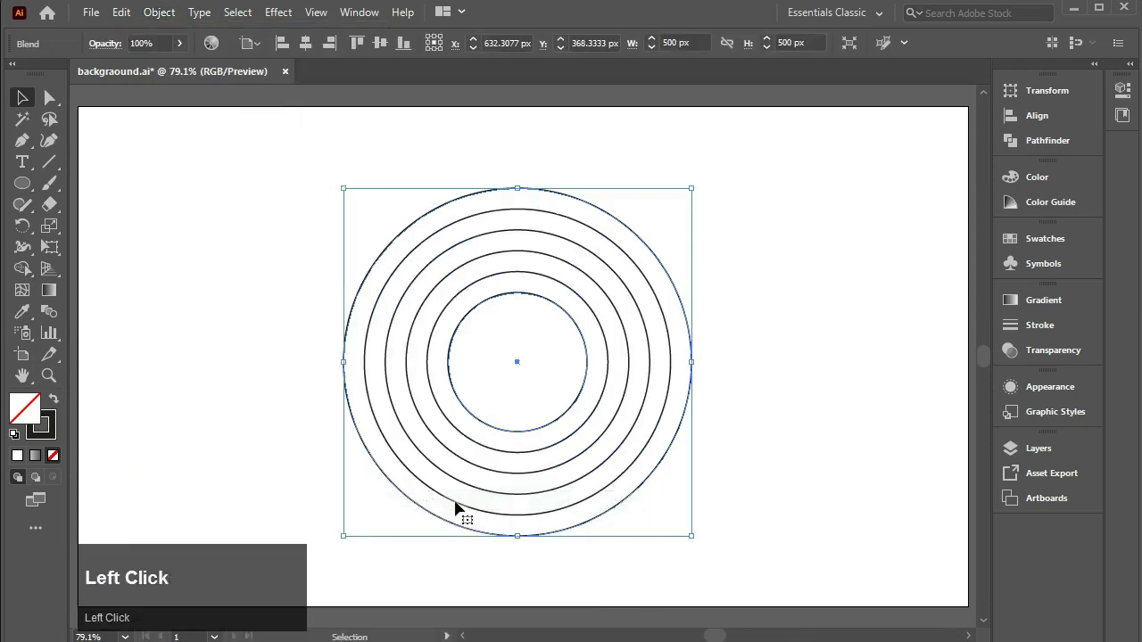
Paste a copy of the ring blend in front and move it upward to overlap the original
left_click(131, 19)
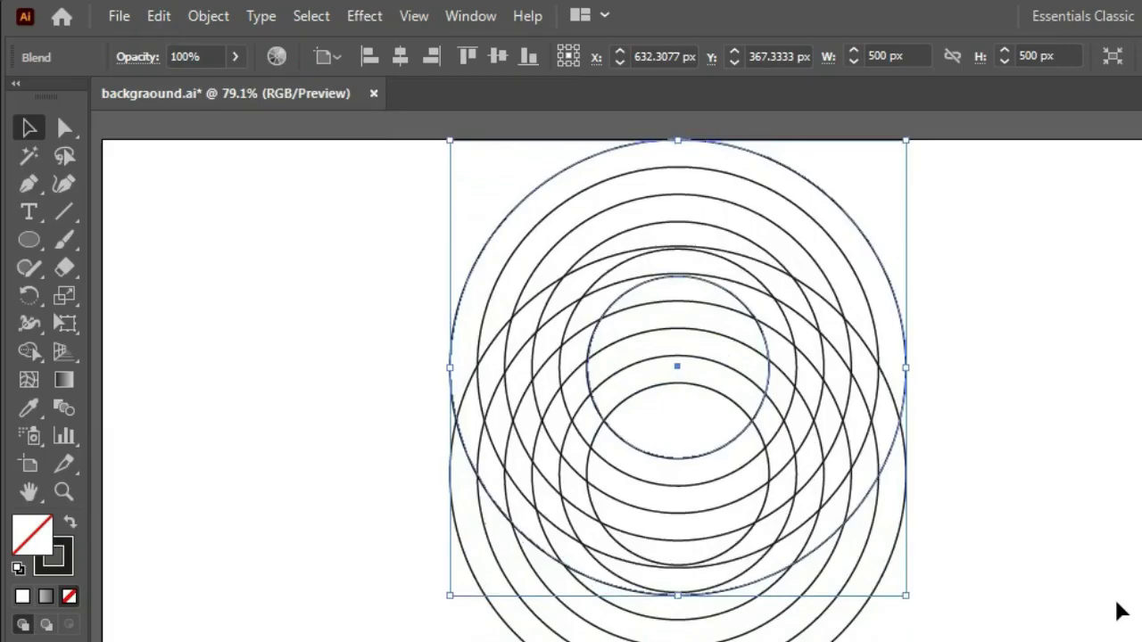
key("Up")
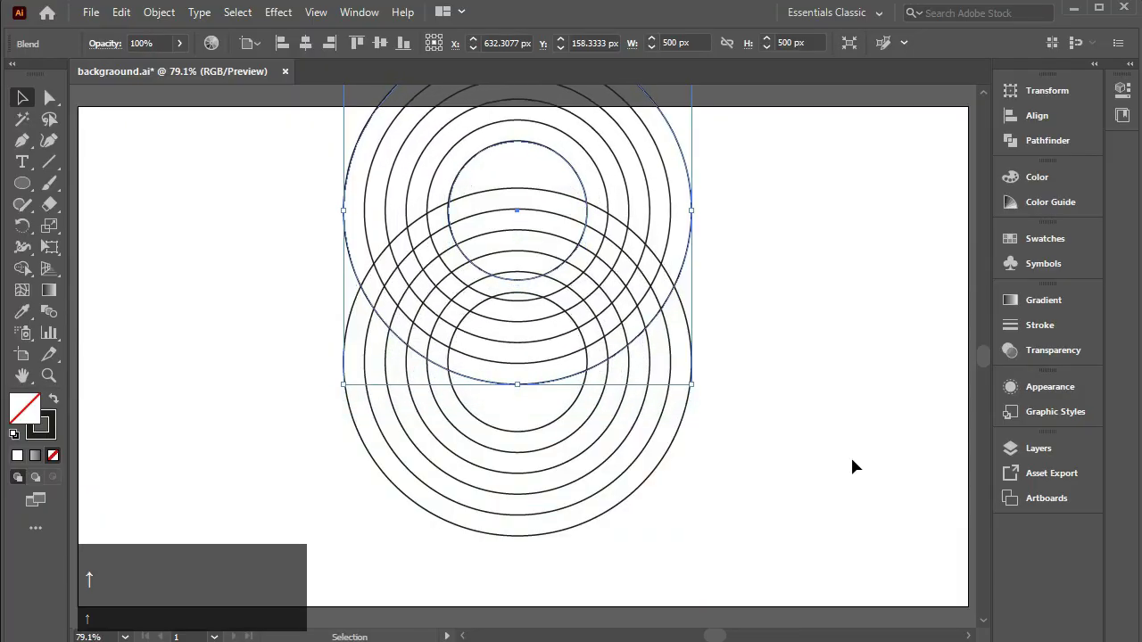
left_click_drag(242, 146, 789, 274)
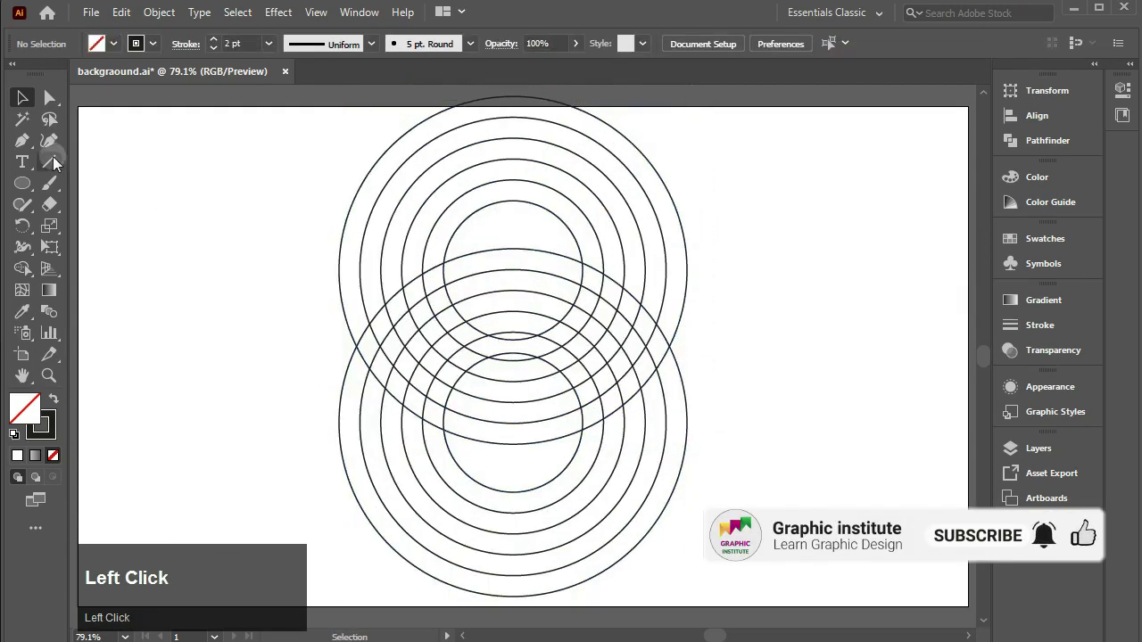
Draw a vertical centre line through both ring sets and expand the blends into paths
right_click(57, 162)
left_click(134, 167)
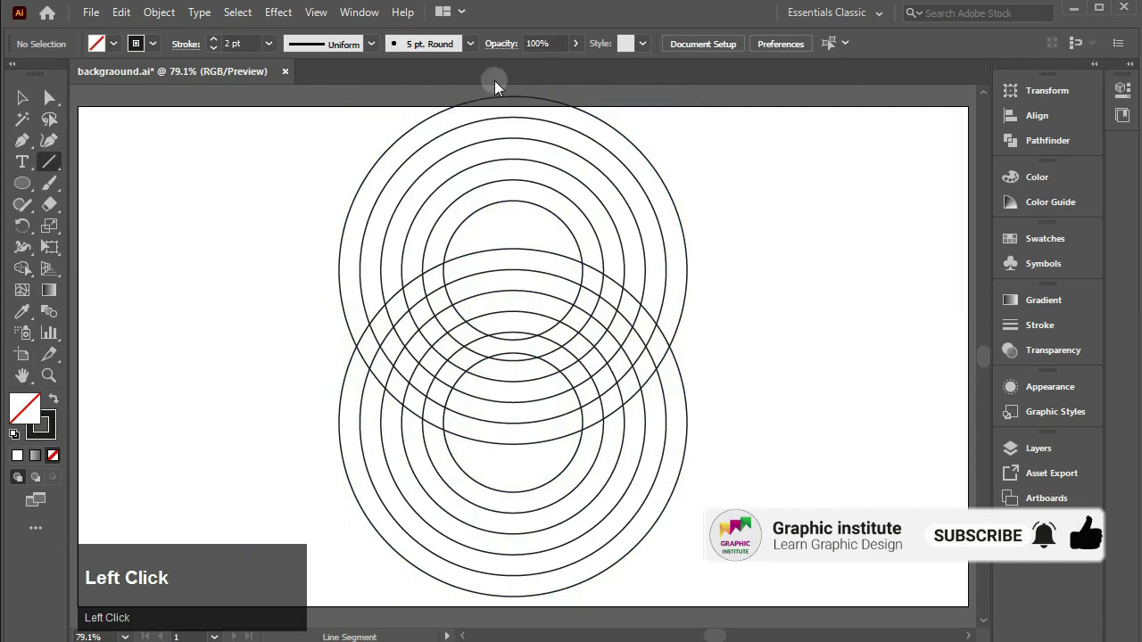
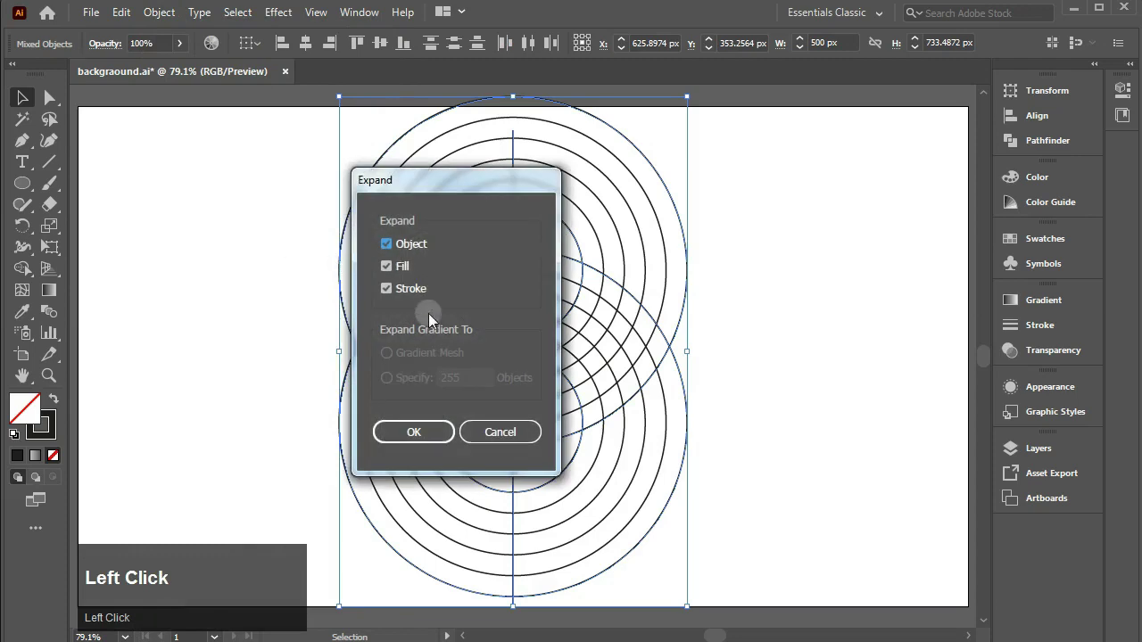
left_click(400, 432)
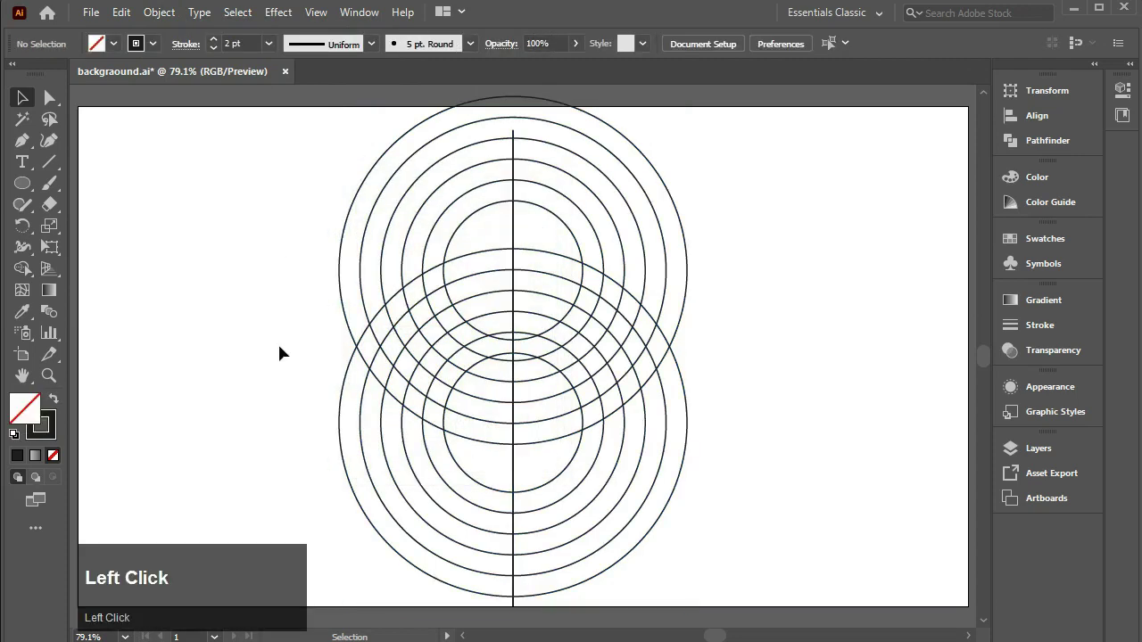
left_click_drag(322, 148, 64, 377)
left_click_drag(54, 377, 29, 273)
With a black fill, build the first ring regions of the fish body using Shape Builder
right_click(29, 273)
left_click(159, 274)
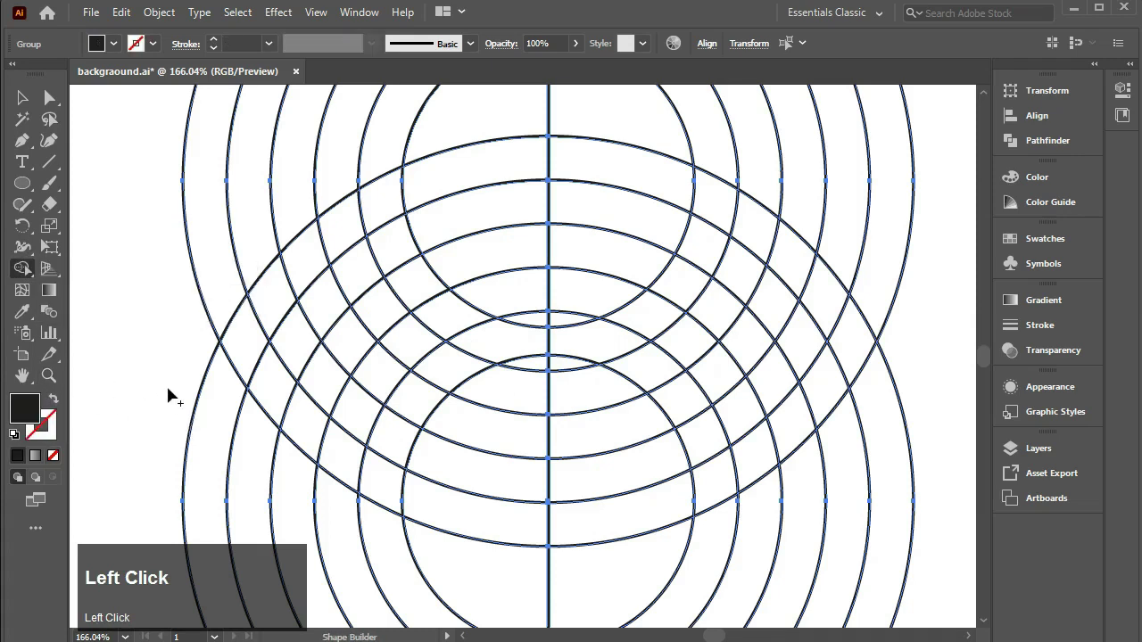
left_click(248, 339)
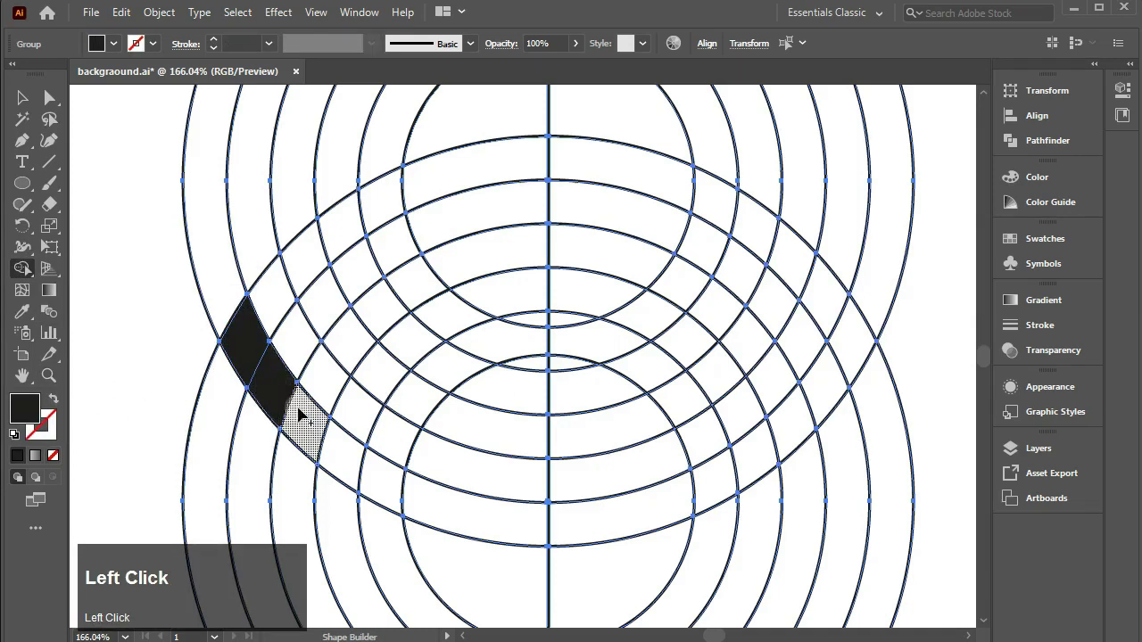
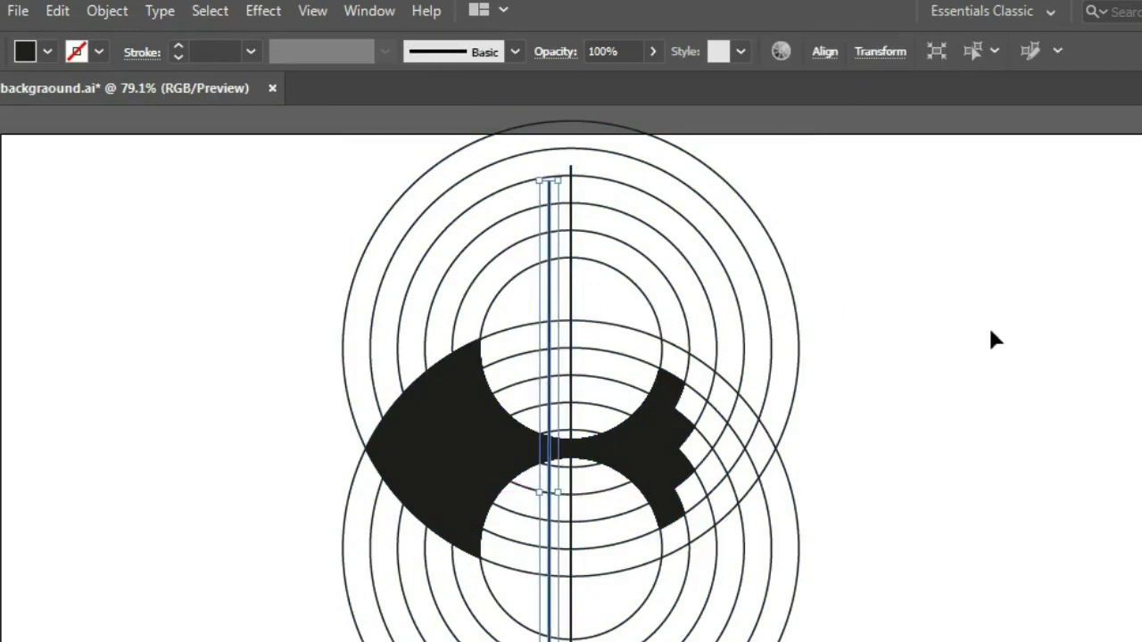
key("Left")
left_click_drag(842, 261, 25, 272)
right_click(25, 272)
Add the remaining body and tail regions and merge each into one solid black shape
left_click(104, 274)
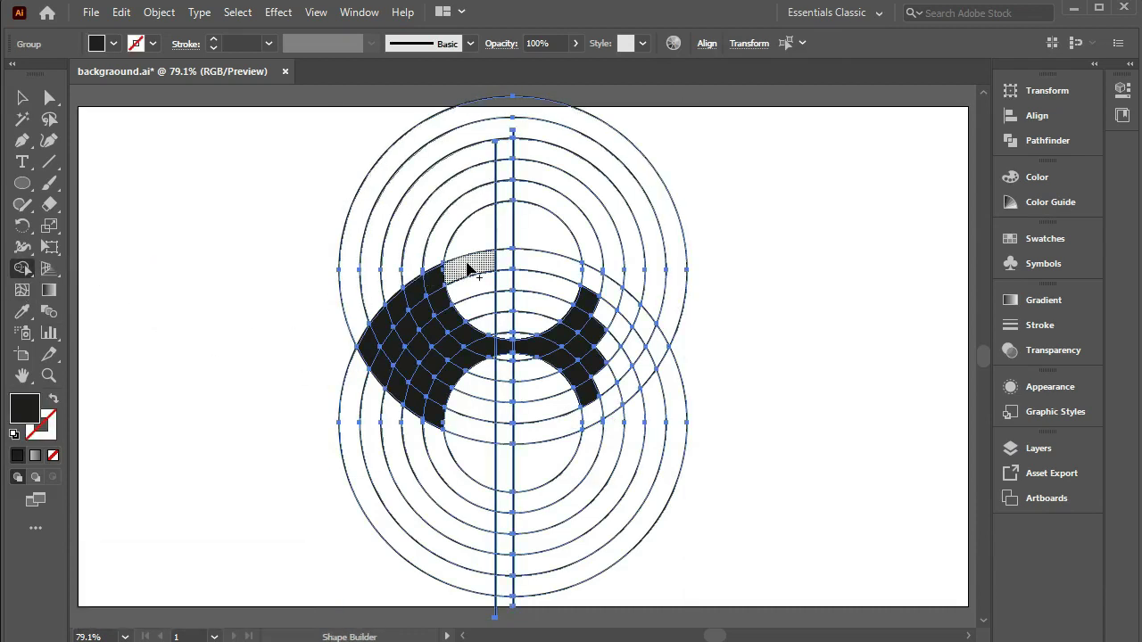
left_click(479, 264)
left_click(475, 428)
left_click_drag(26, 99, 500, 211)
left_click_drag(500, 215, 656, 168)
right_click(655, 168)
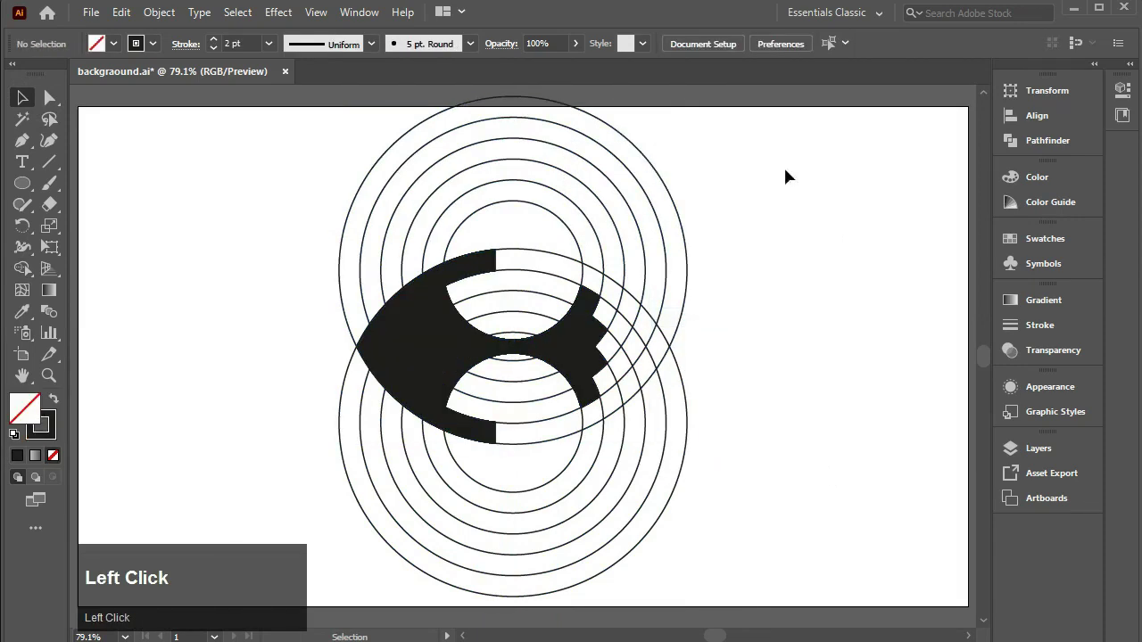
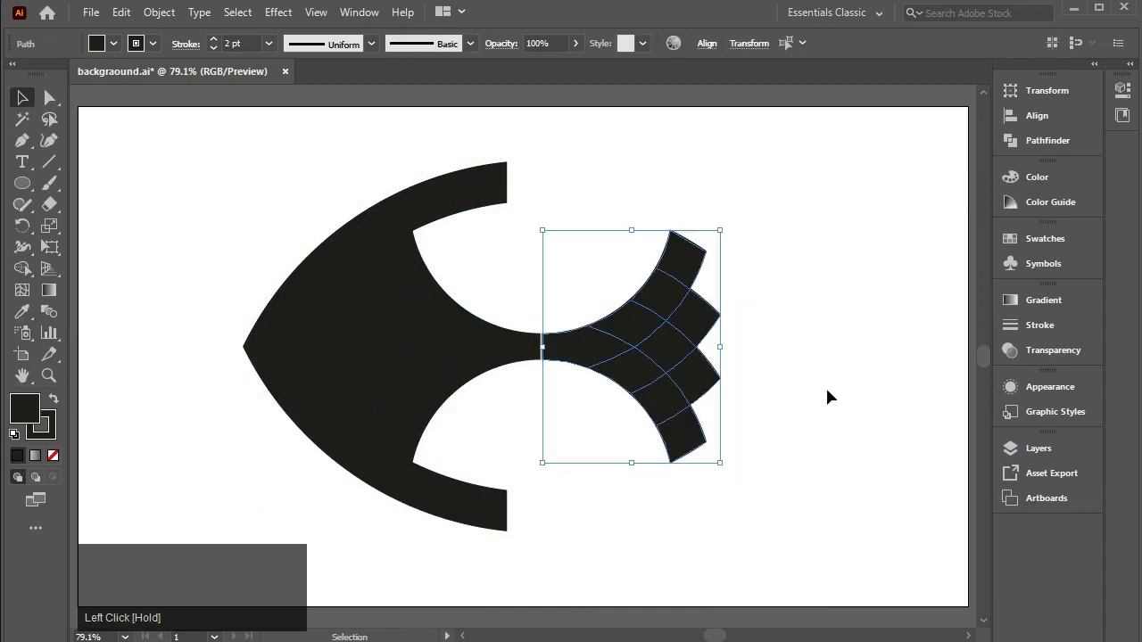
Remove the leftover ring paths and inner lines, leaving only the black fish silhouette
key("Left")
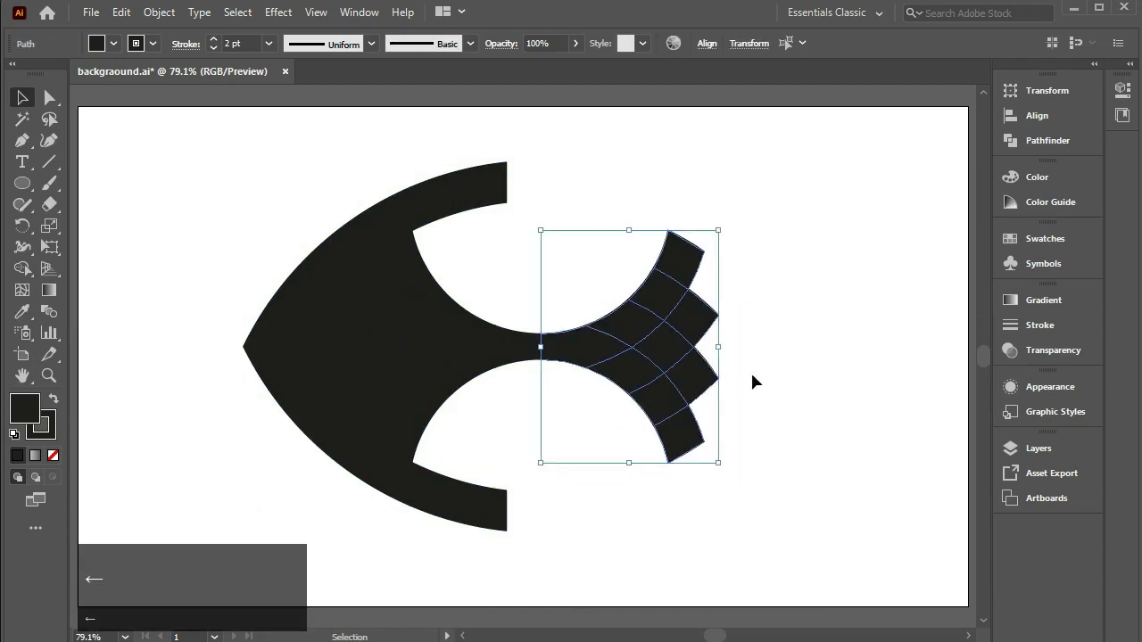
Select the whole fish and give its scale pieces a white-to-black gradient fill
left_click(776, 340)
left_click_drag(225, 162, 122, 53)
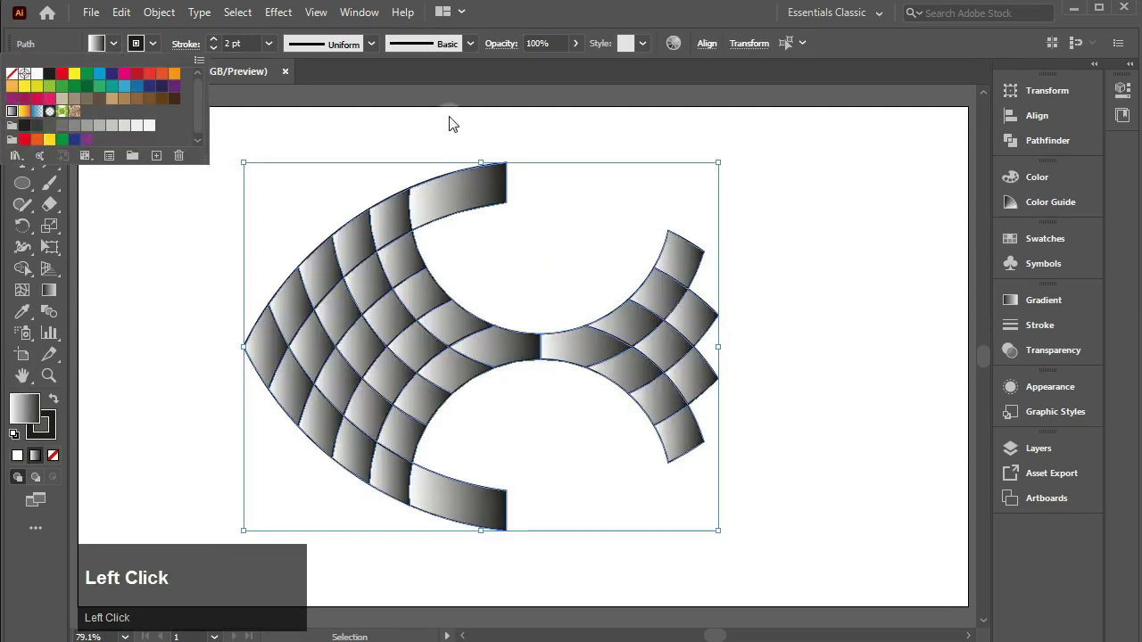
left_click(1024, 300)
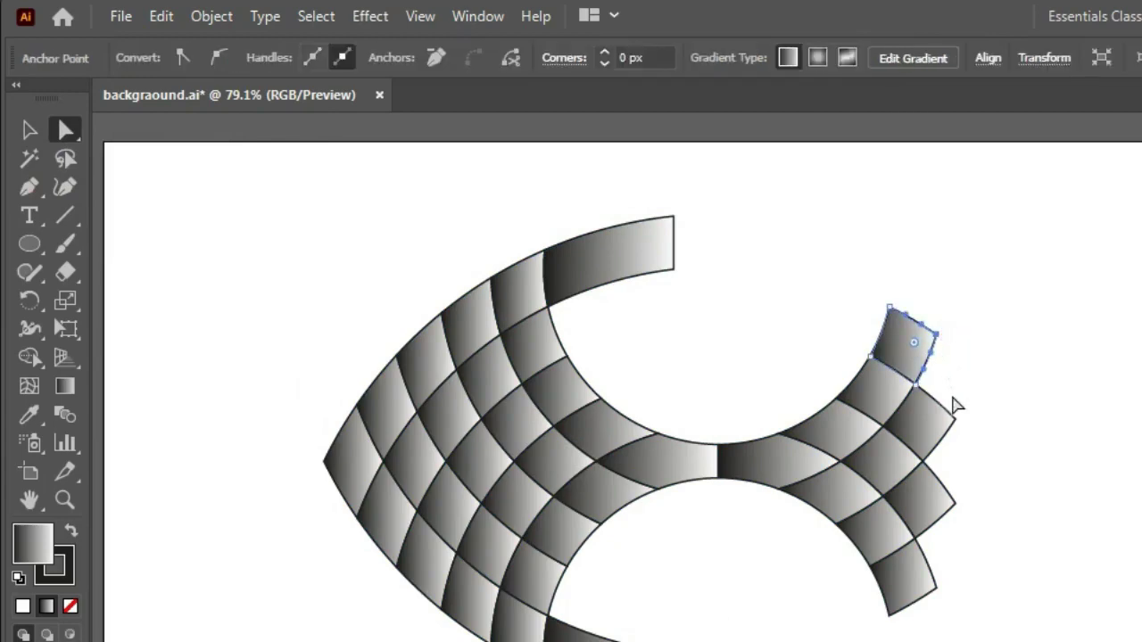
Round the outer tips of the tail and fin pieces with live corners
left_click(722, 316)
left_click_drag(723, 315, 511, 202)
left_click_drag(511, 202, 163, 48)
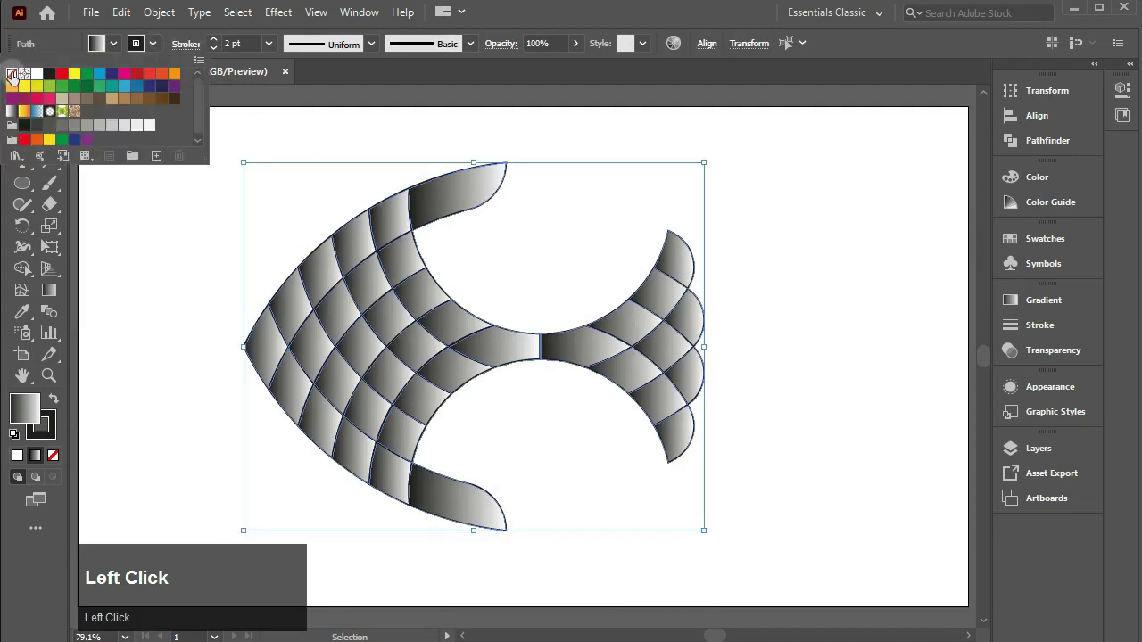
Add a black stop between the red gradient stops and position the dark band within the scales
left_click(1024, 306)
left_click_drag(806, 443, 824, 422)
left_click_drag(824, 422, 824, 423)
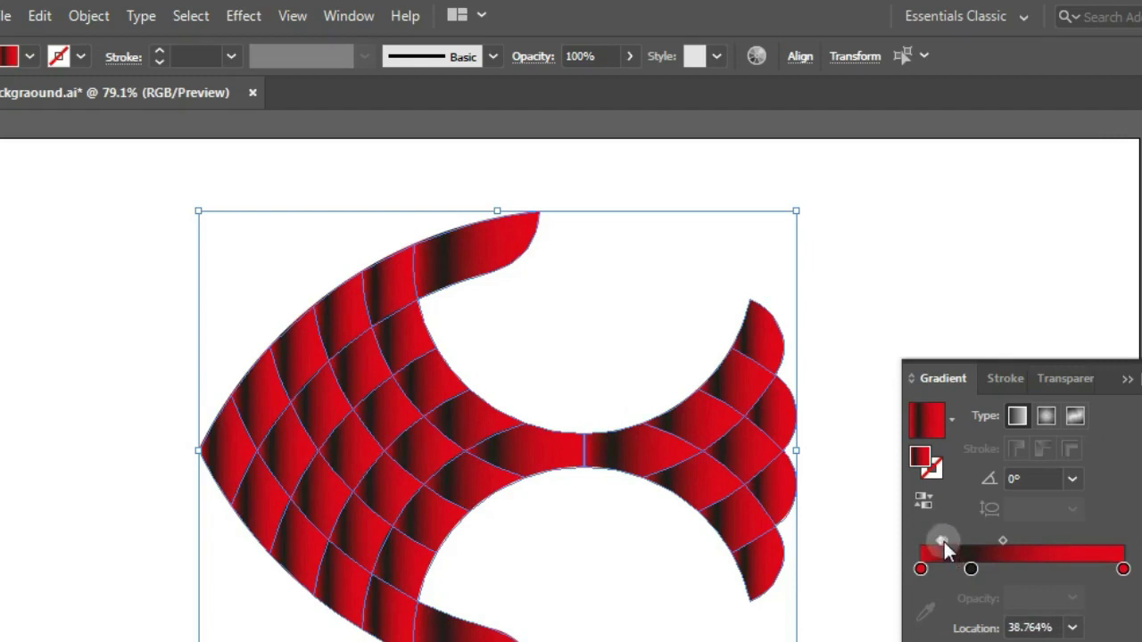
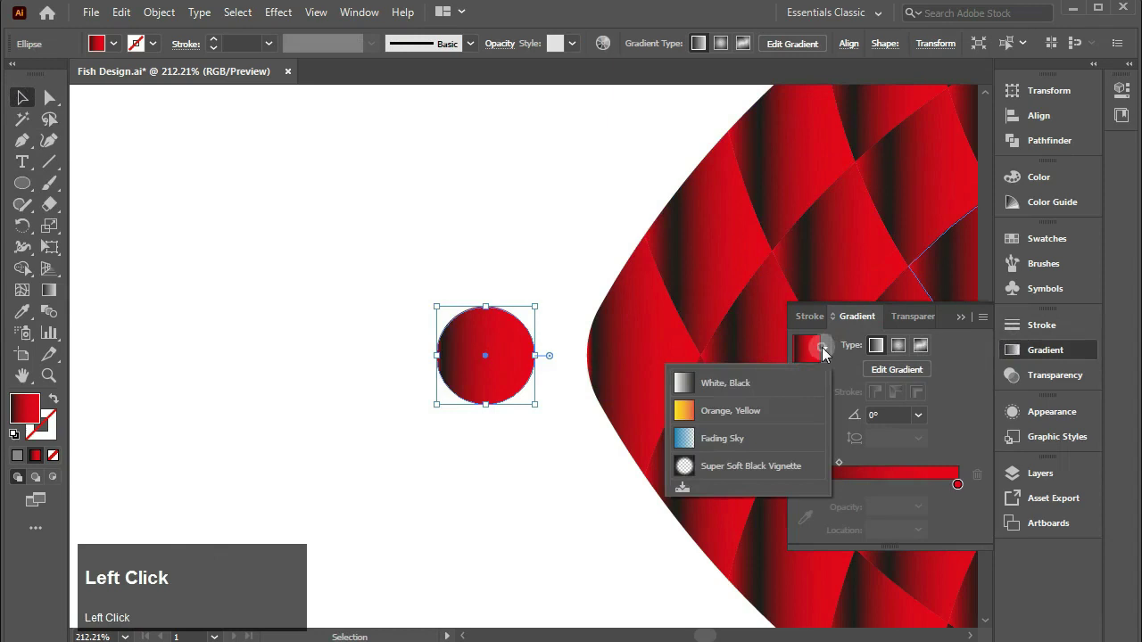
Give the eye circle a ringed black/white/grey radial gradient and place it near the head tip
left_click_drag(965, 490, 903, 489)
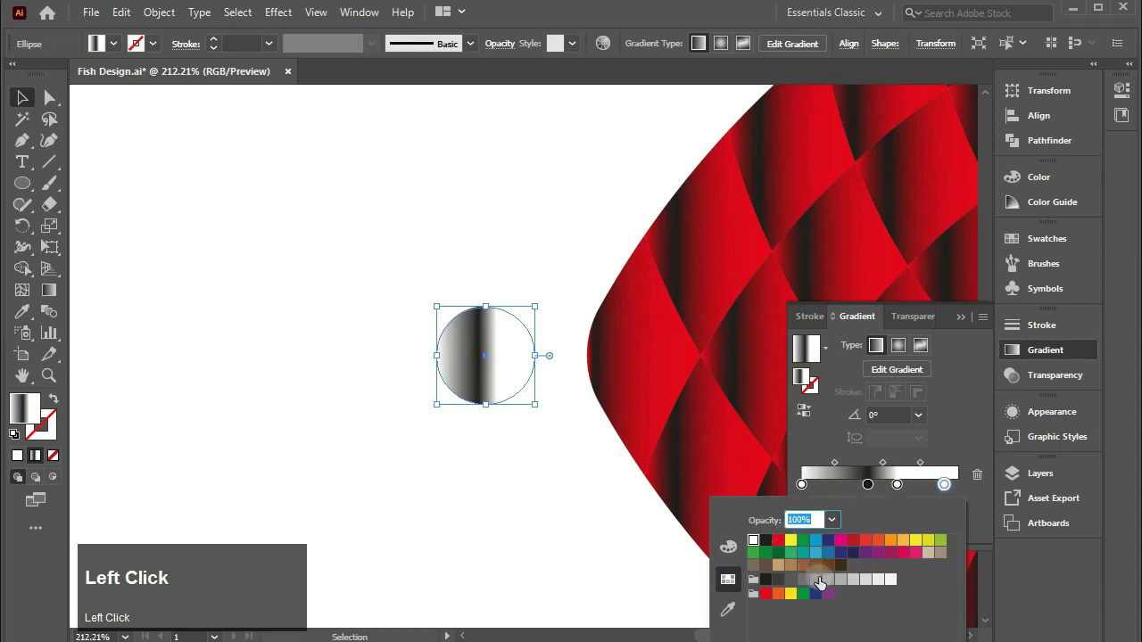
left_click_drag(822, 587, 870, 492)
left_click_drag(870, 491, 966, 328)
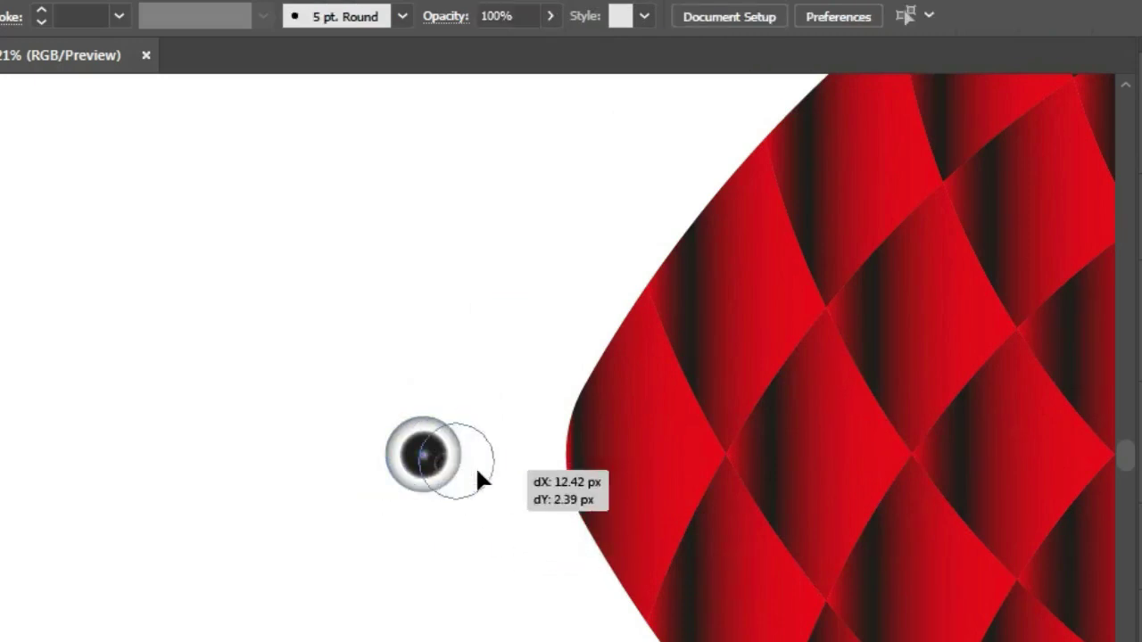
left_click_drag(668, 372, 545, 395)
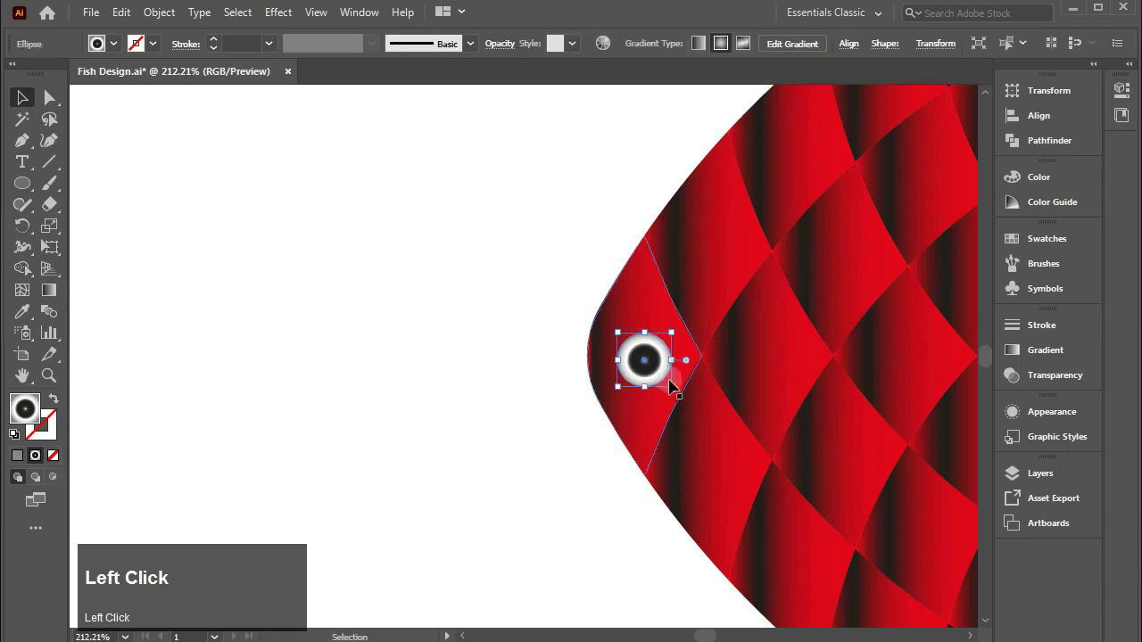
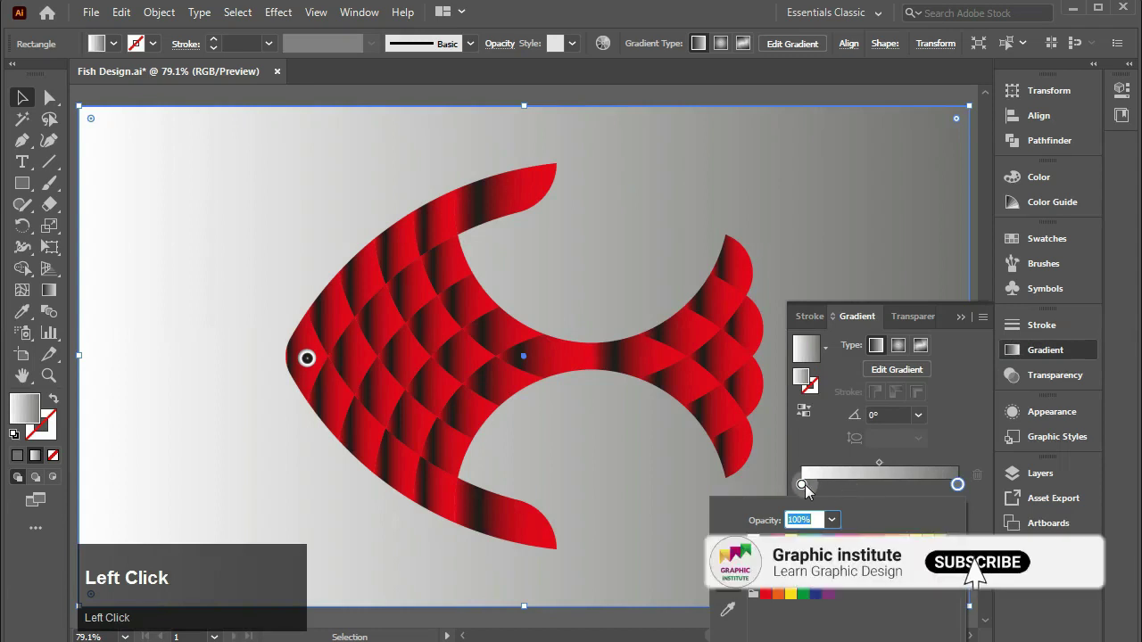
Set the background rectangle's first gradient stop to light grey and finish editing
left_click(808, 491)
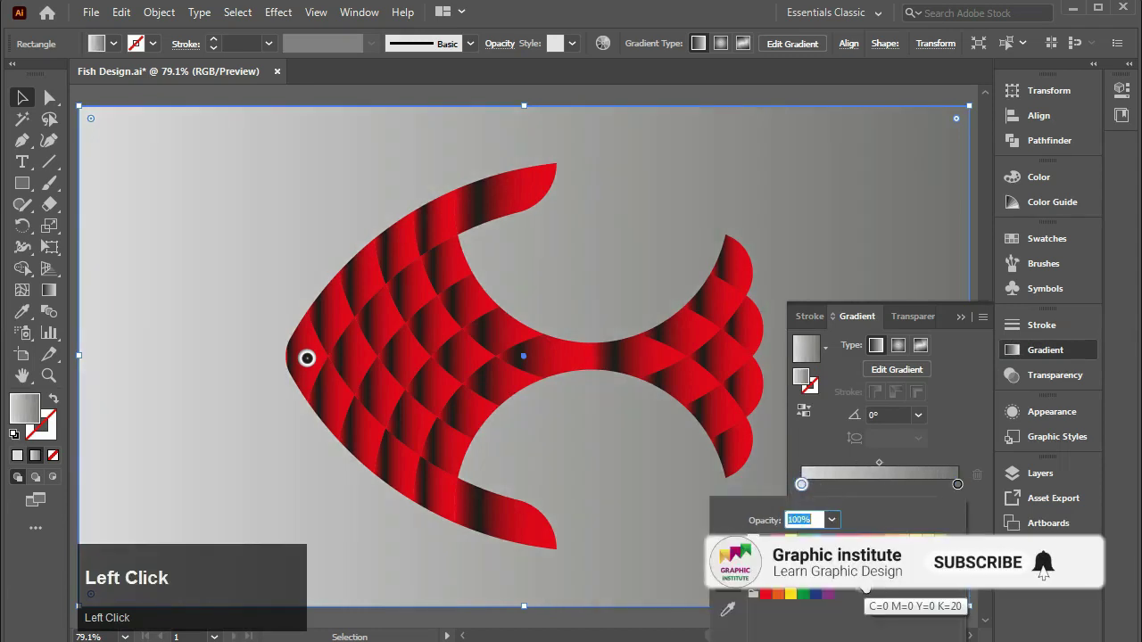
left_click(970, 323)
key("ctrl+2")
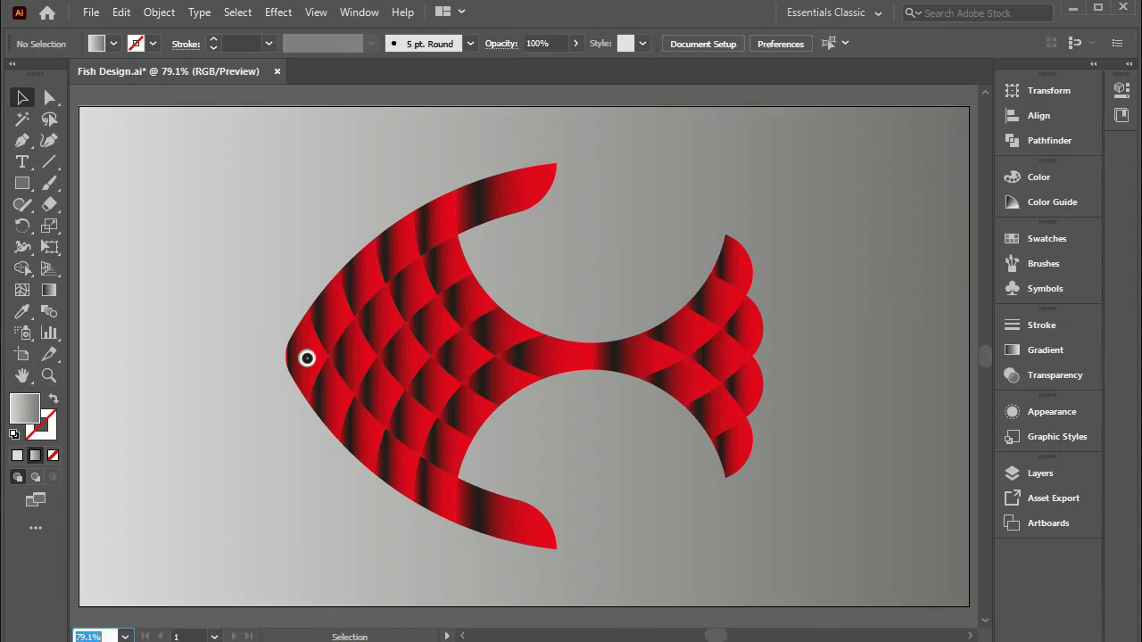